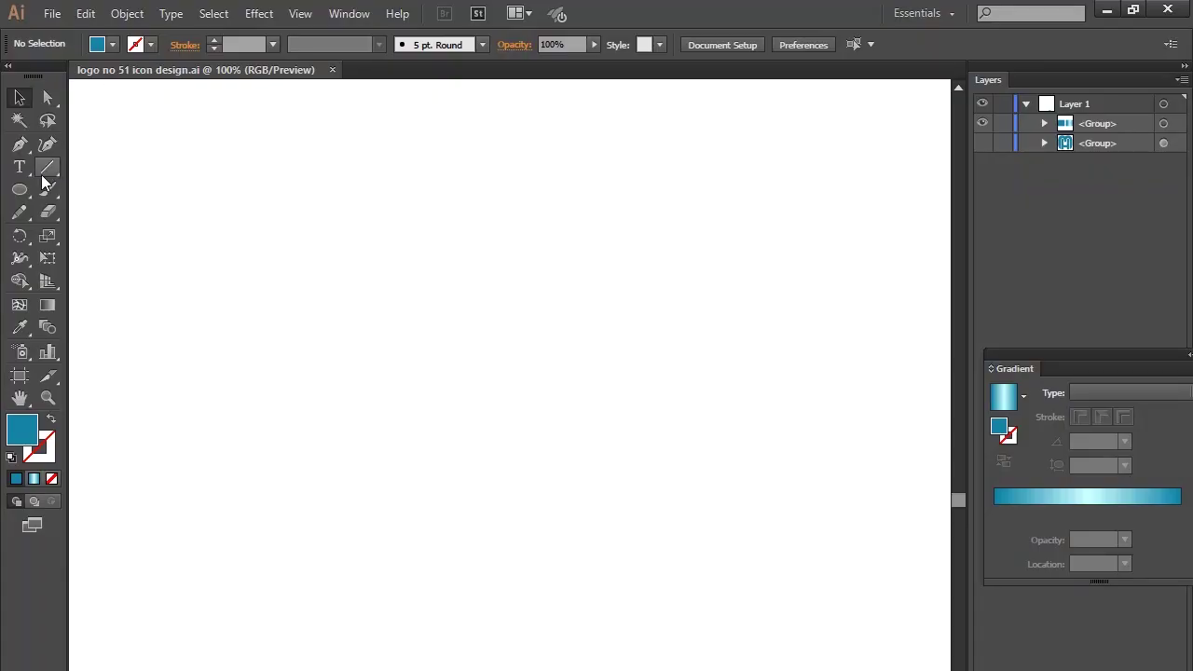
Step: Make 200, 100 and 50 px concentric circles with the Ellipse Tool
right_click(32, 196)
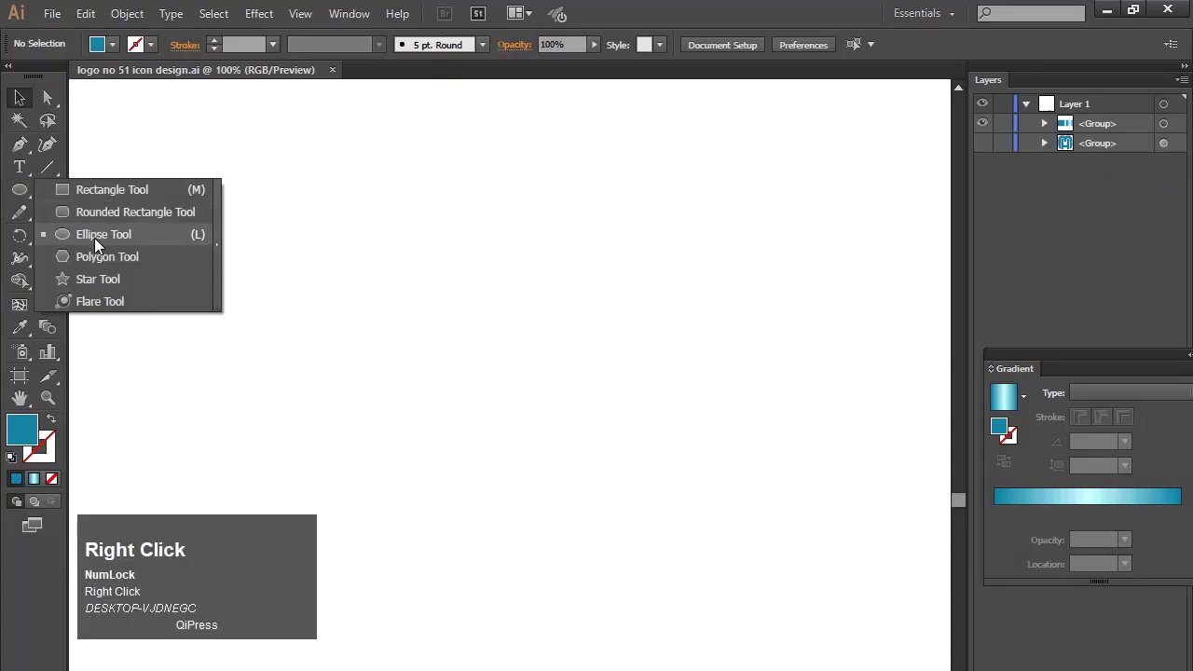
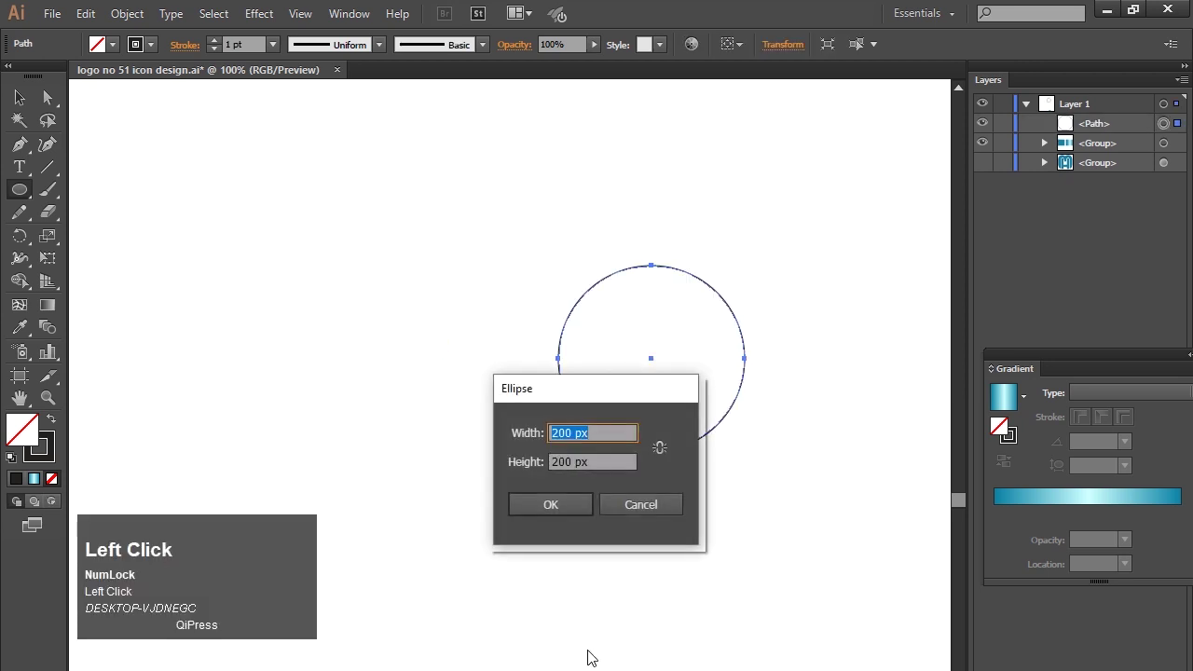
key(Tab)
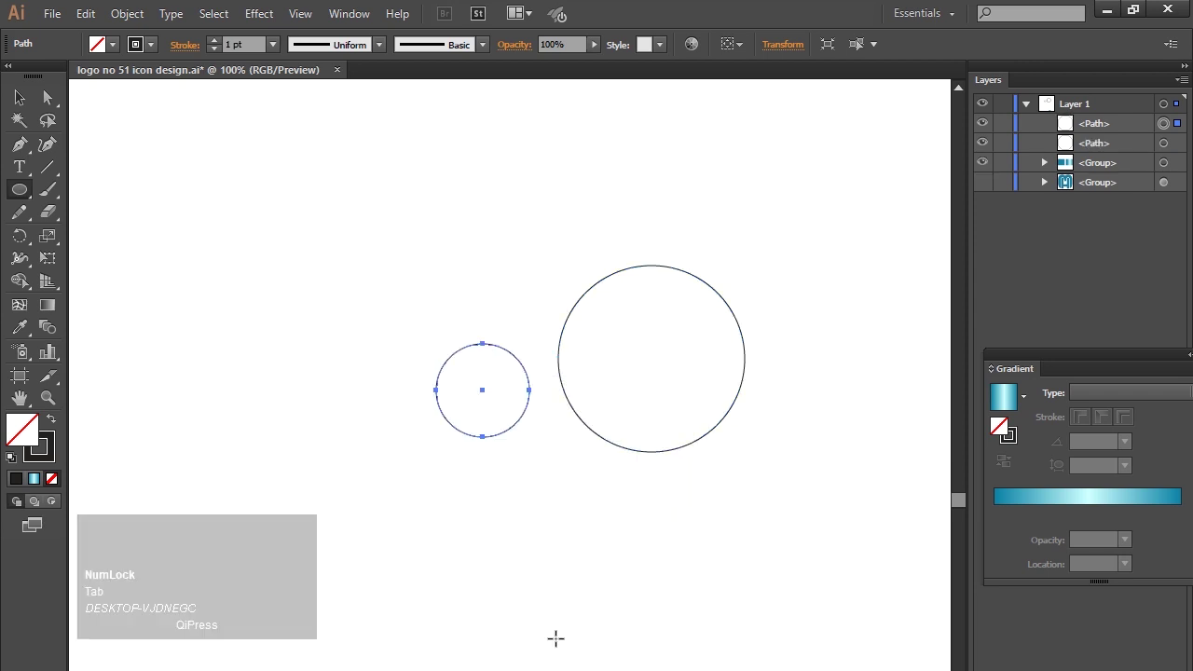
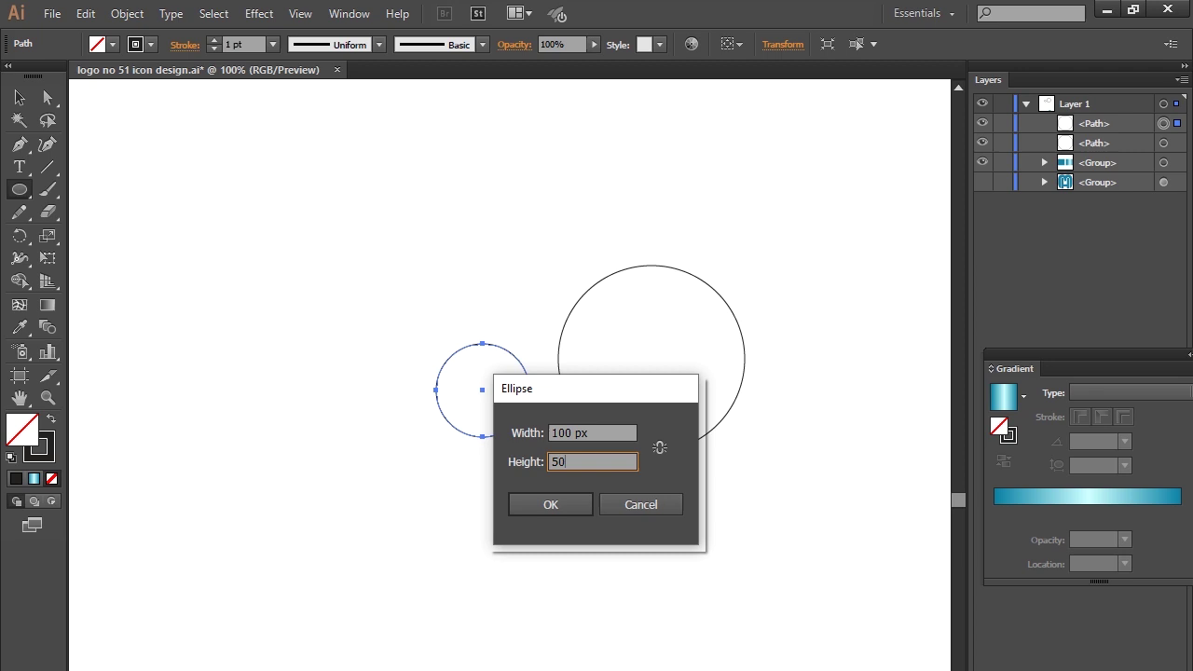
key(Tab)
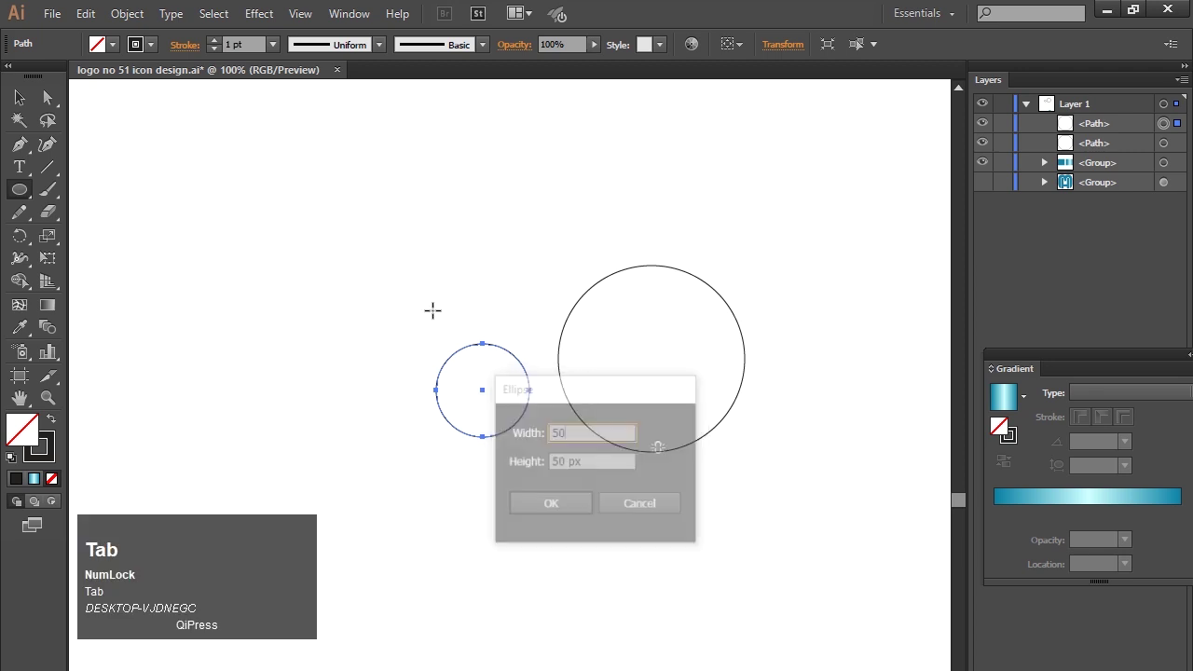
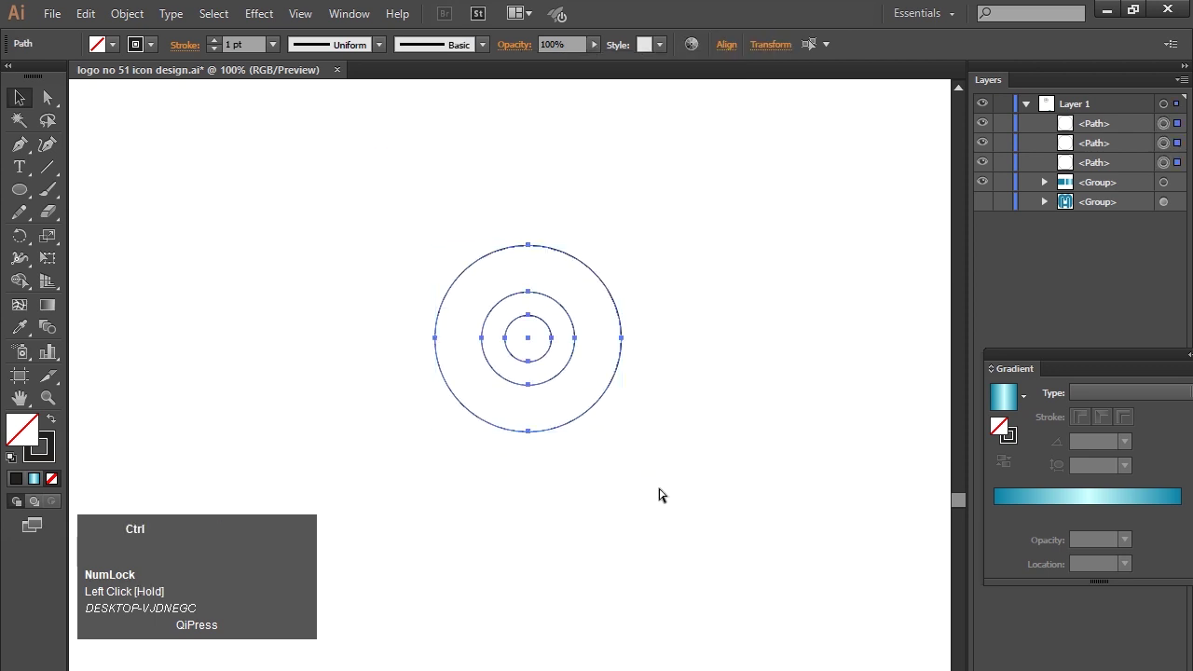
Step: Group the circles, then Alt-drag copies right and down into a 2×2 overlapping grid
key(ctrl+g)
drag(547, 314, 394, 243)
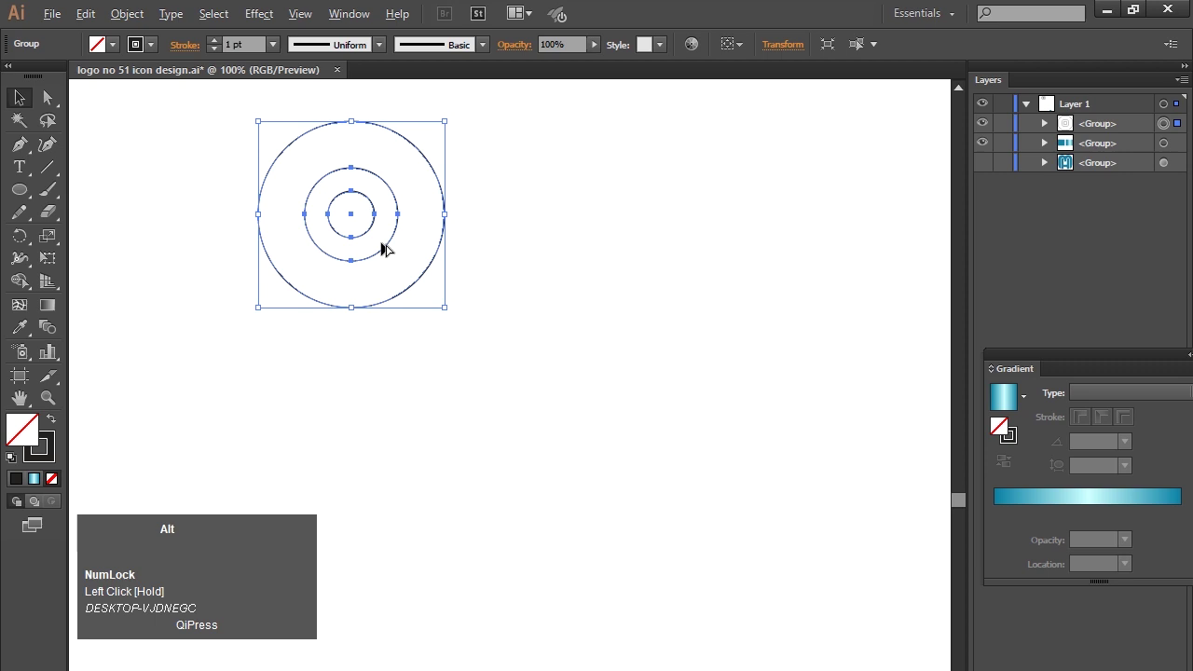
drag(394, 243, 474, 350)
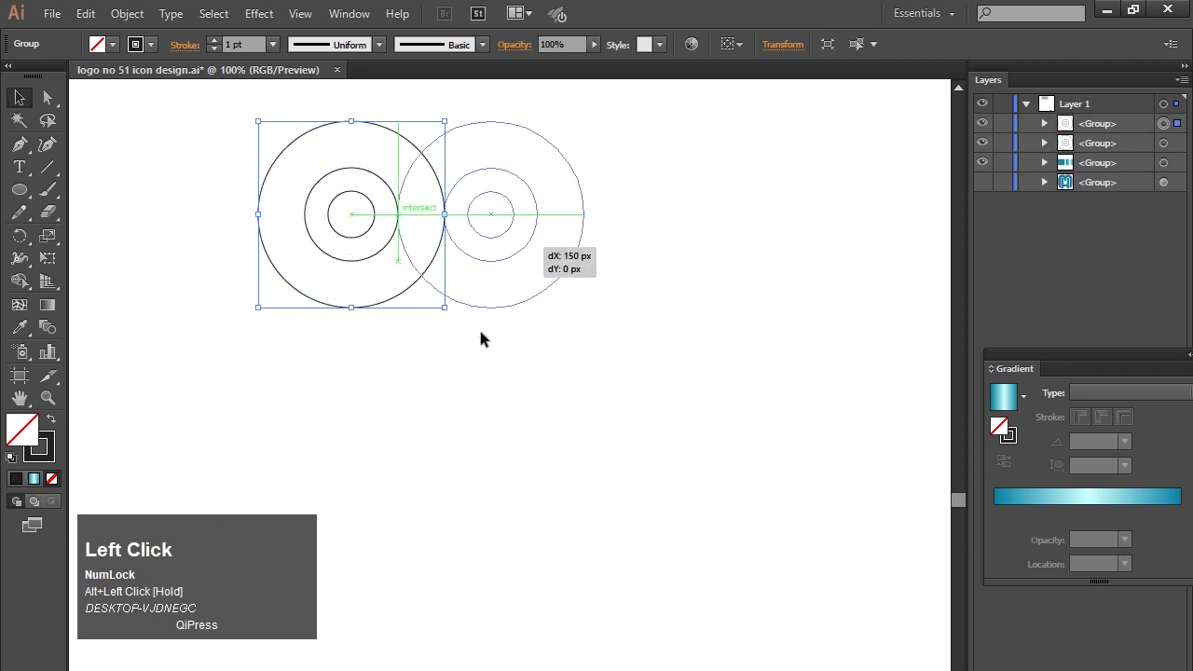
drag(472, 349, 505, 298)
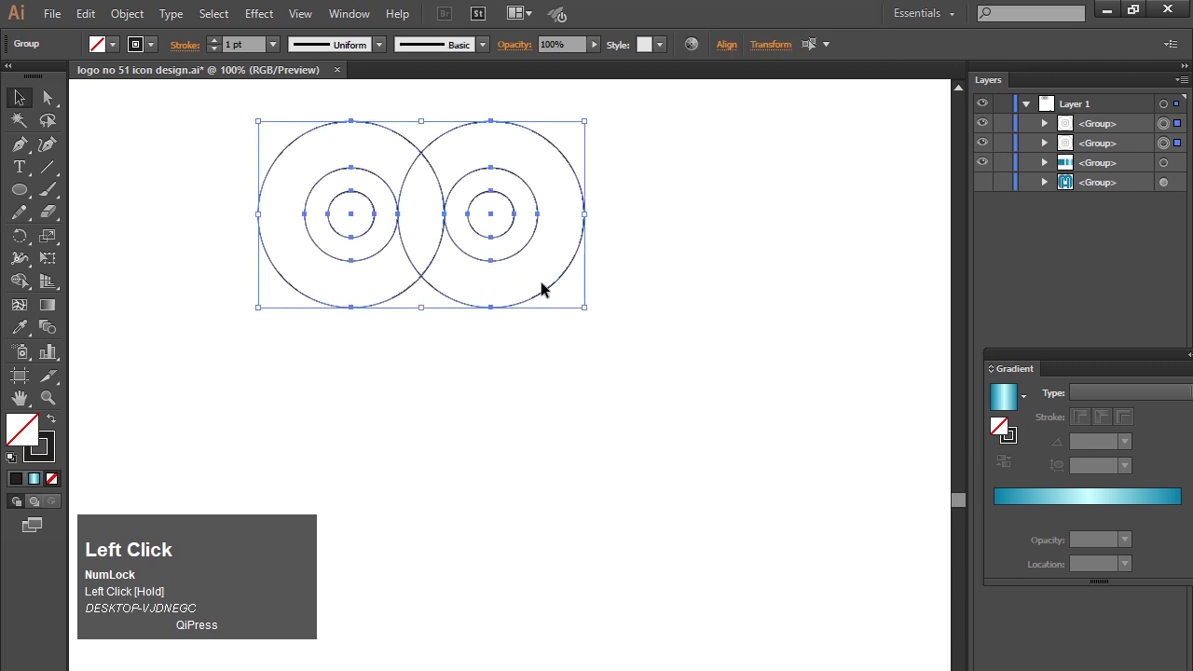
drag(506, 298, 515, 496)
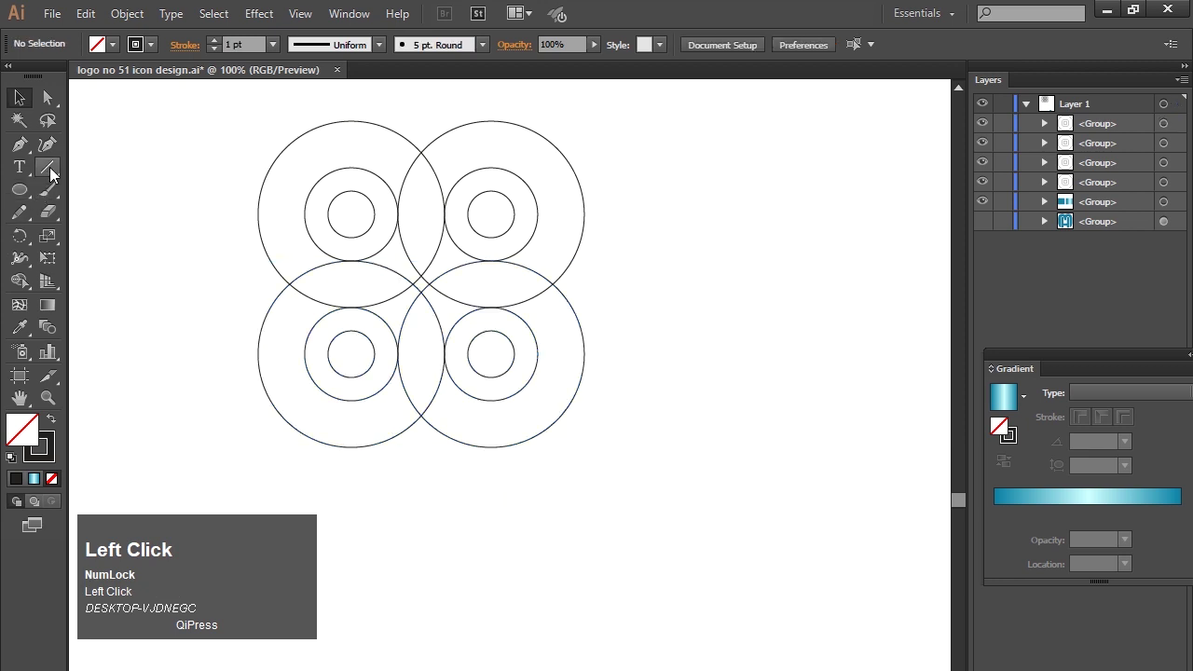
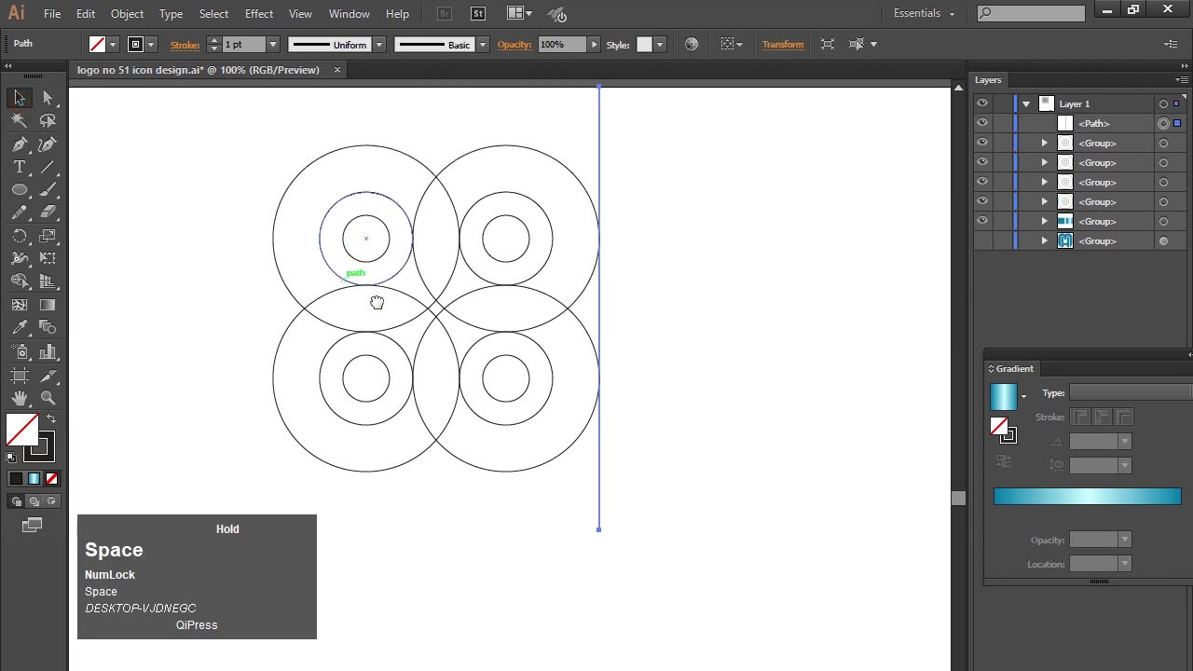
Step: Draw three long vertical lines through the right-hand circles and group them
click(213, 186)
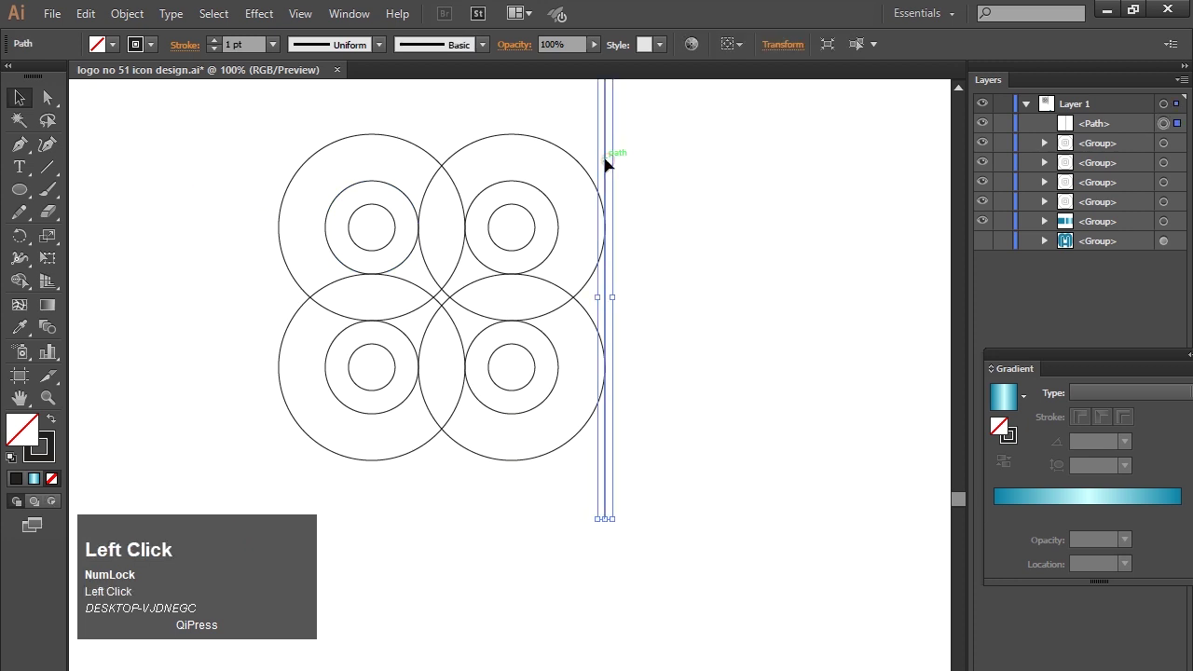
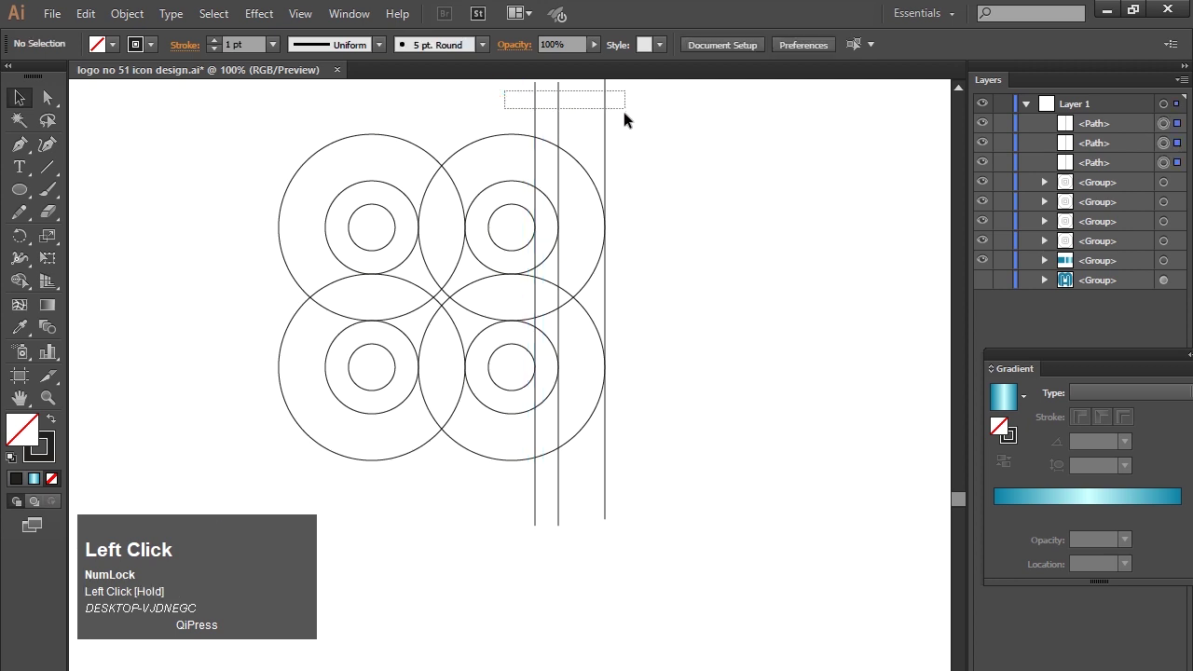
key(ctrl+g)
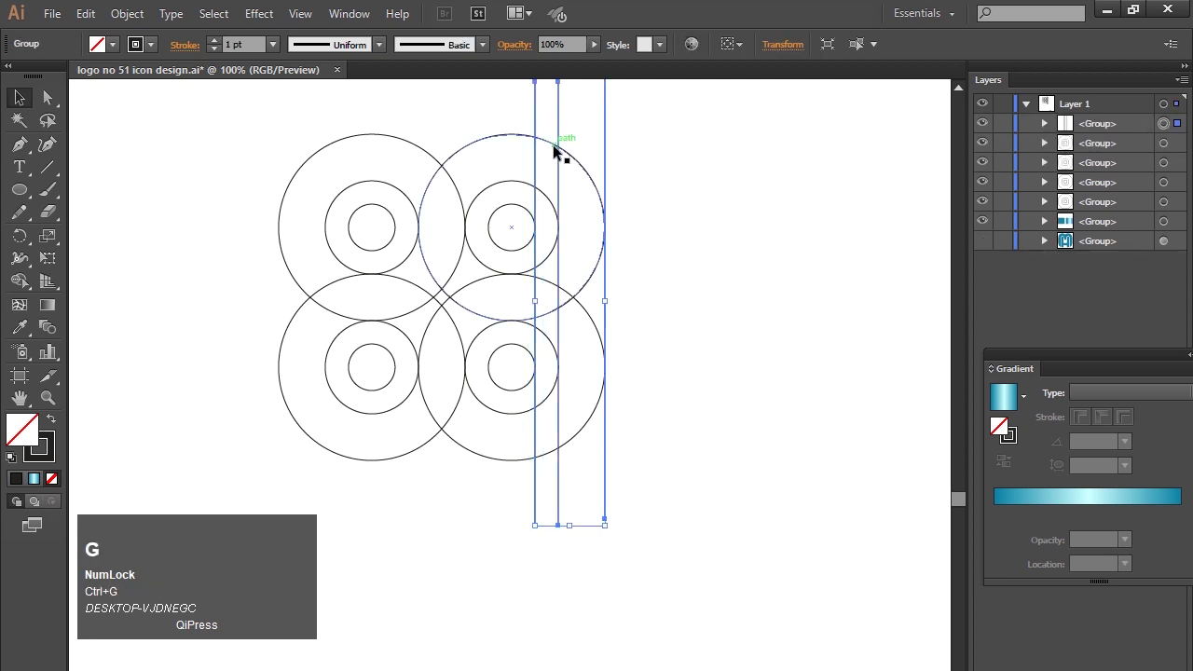
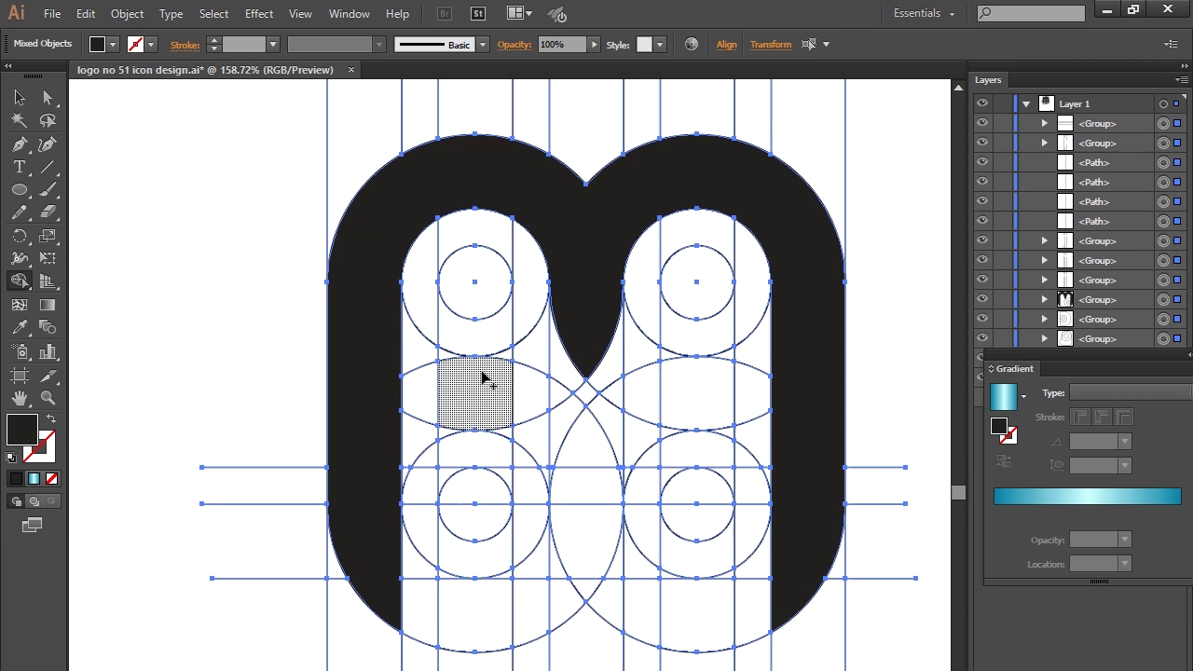
Step: Merge grid regions with the Shape Builder into the monogram's left and right inner stems
drag(485, 267, 708, 254)
drag(708, 285, 24, 106)
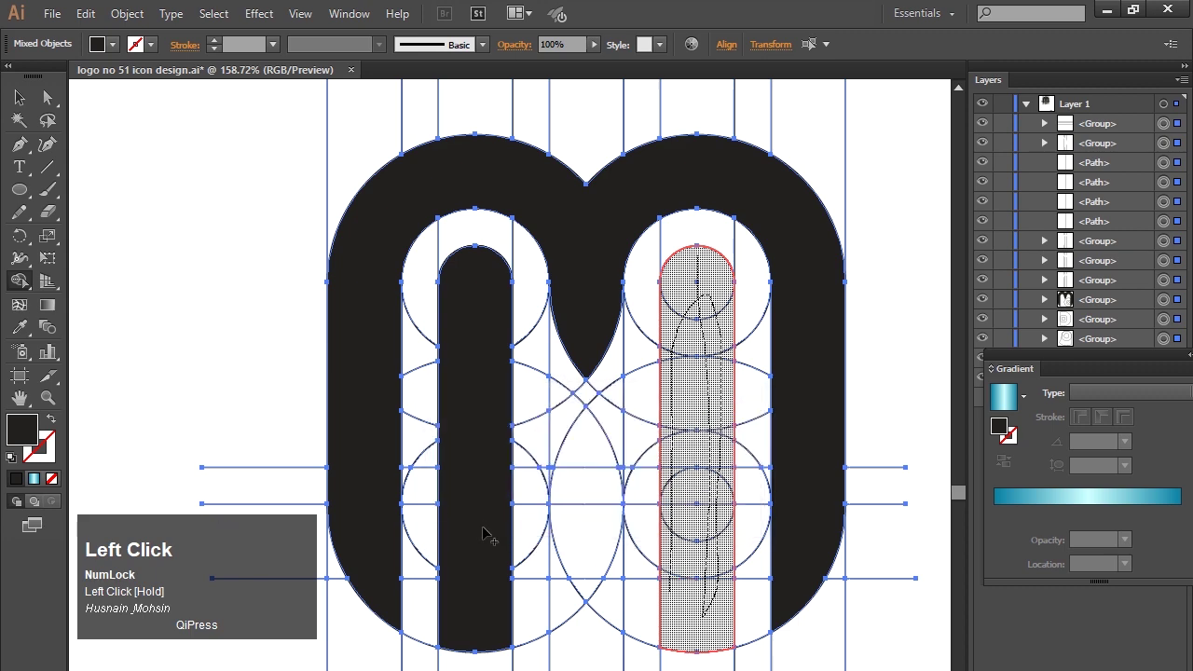
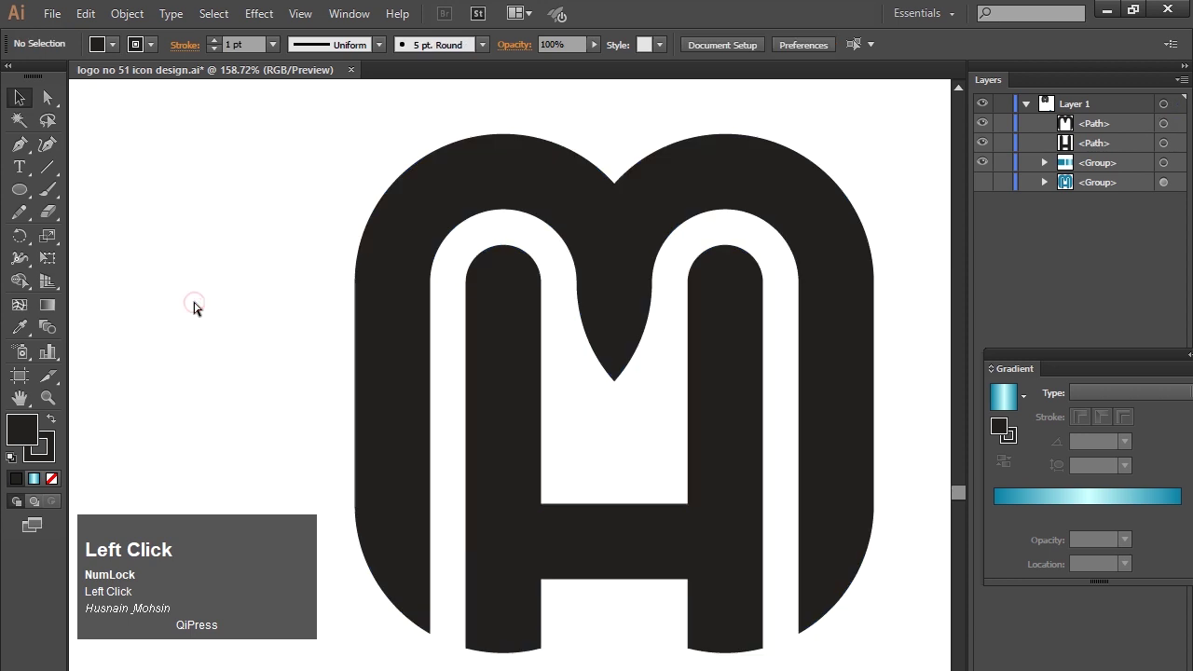
Step: Zoom the artboard back to 100% to view the monogram at actual size
key(ctrl+-)
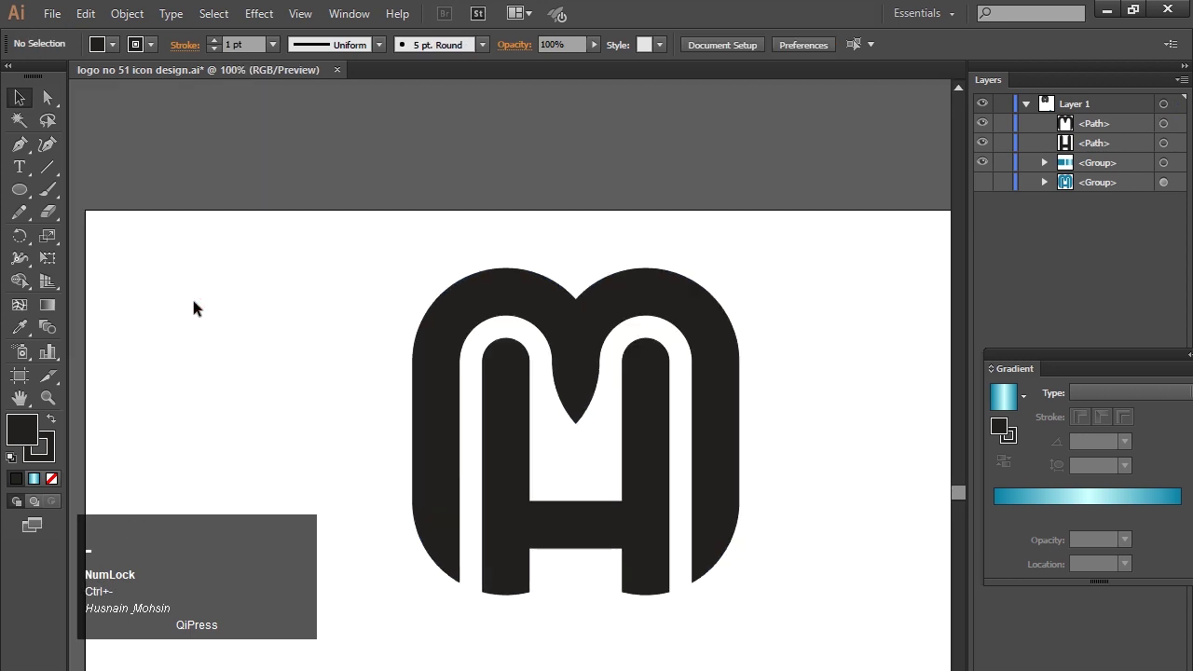
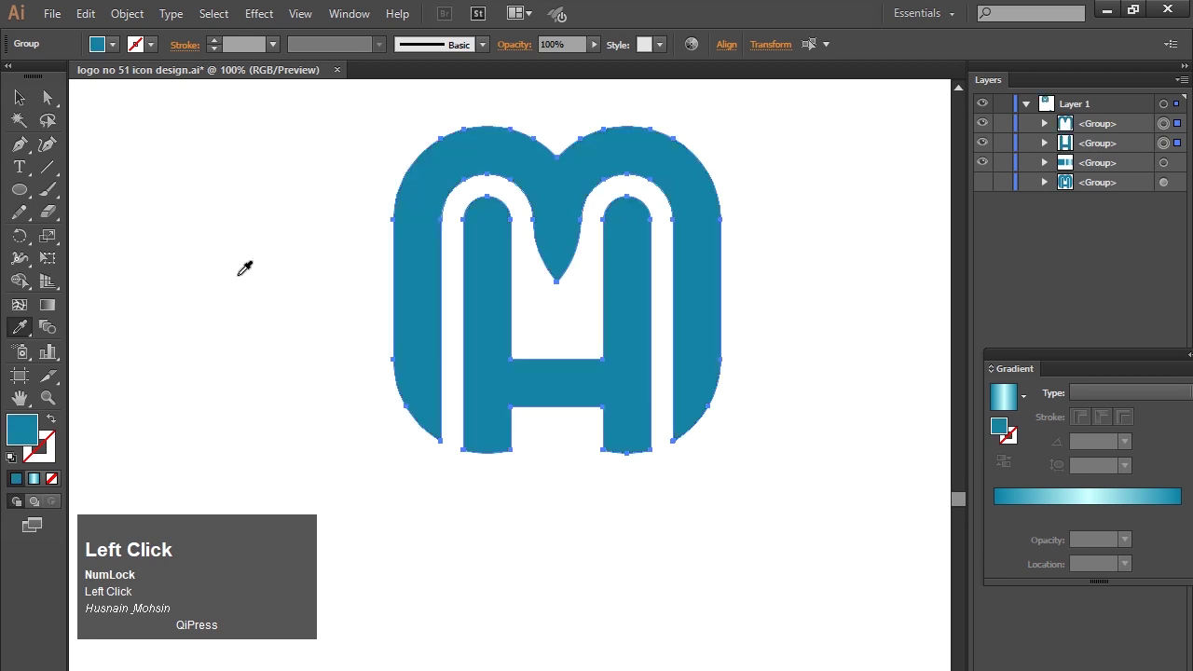
Step: Add a Drop Shadow effect with 74% opacity, 6 px offsets and 5 px blur
click(729, 362)
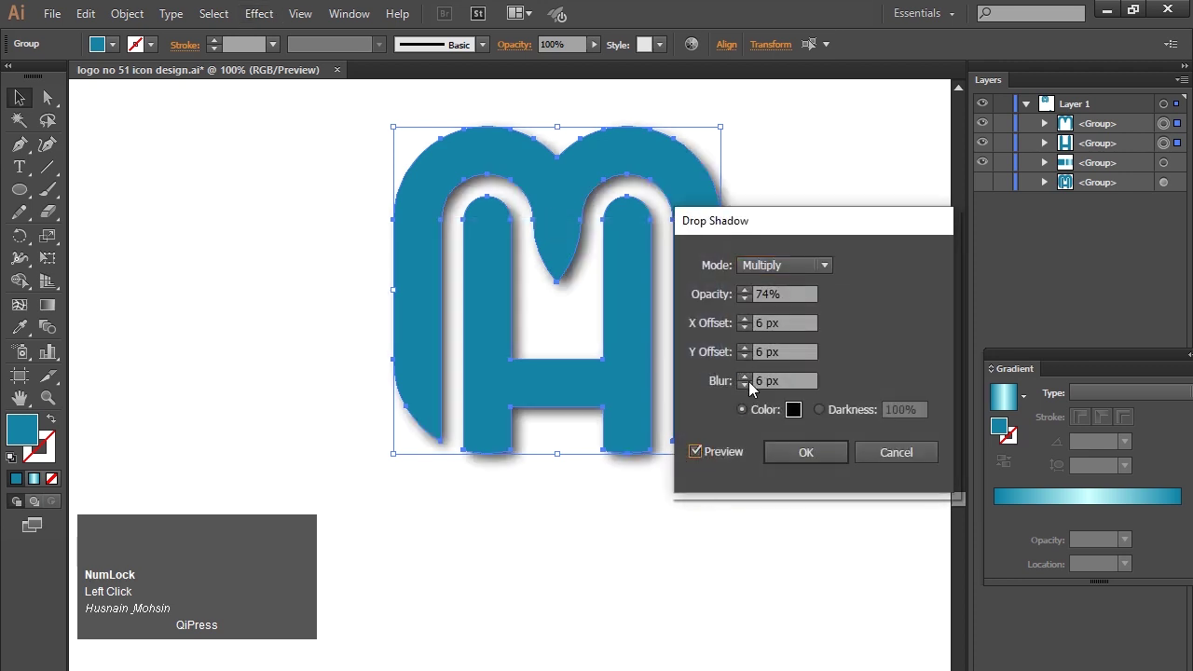
double_click(752, 394)
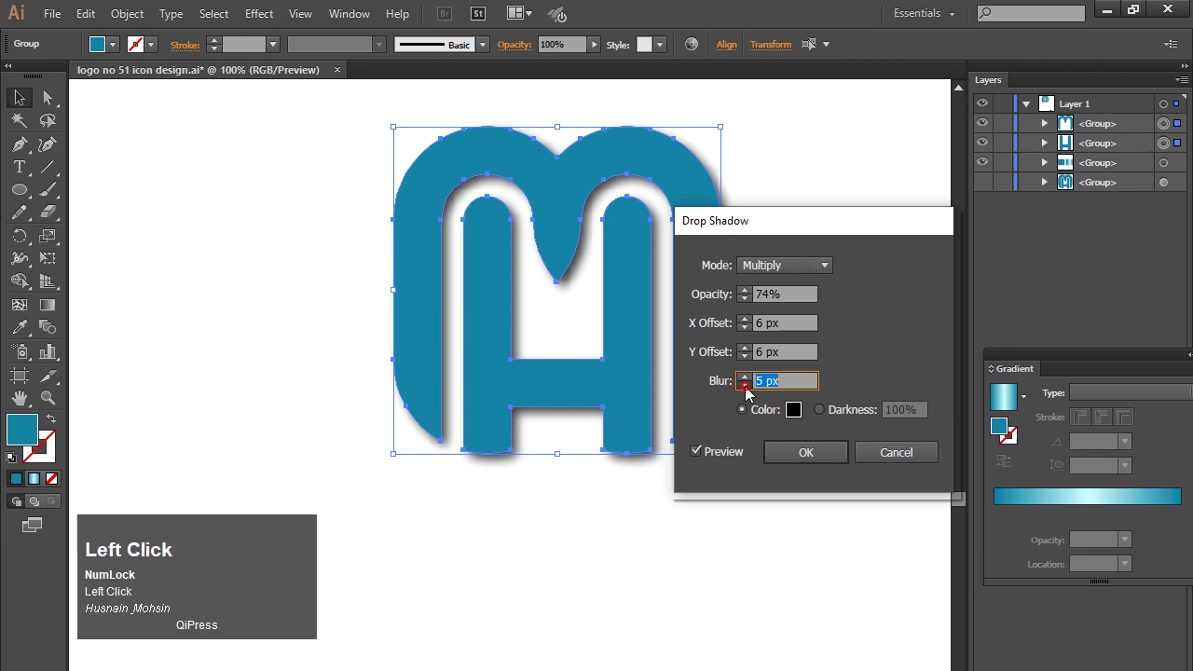